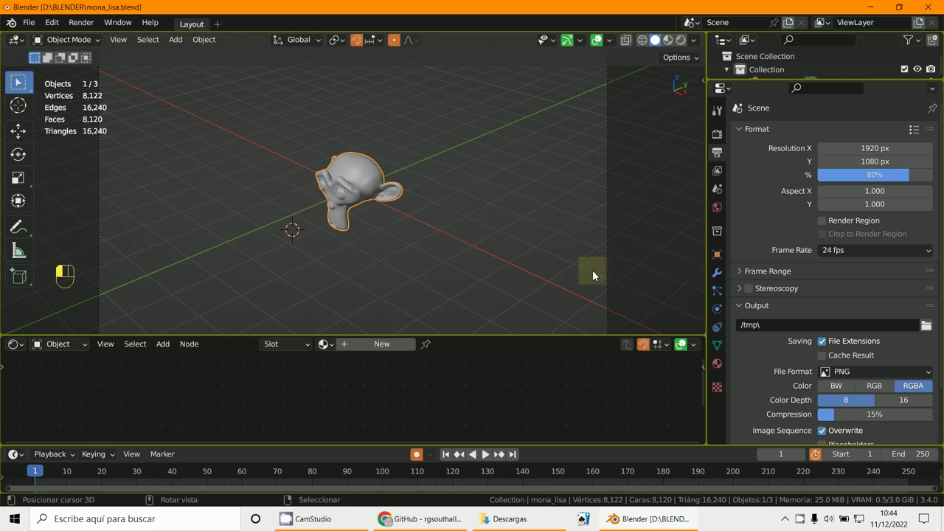
Show the viewport sidebar with the add-on settings tabs.
key("n")
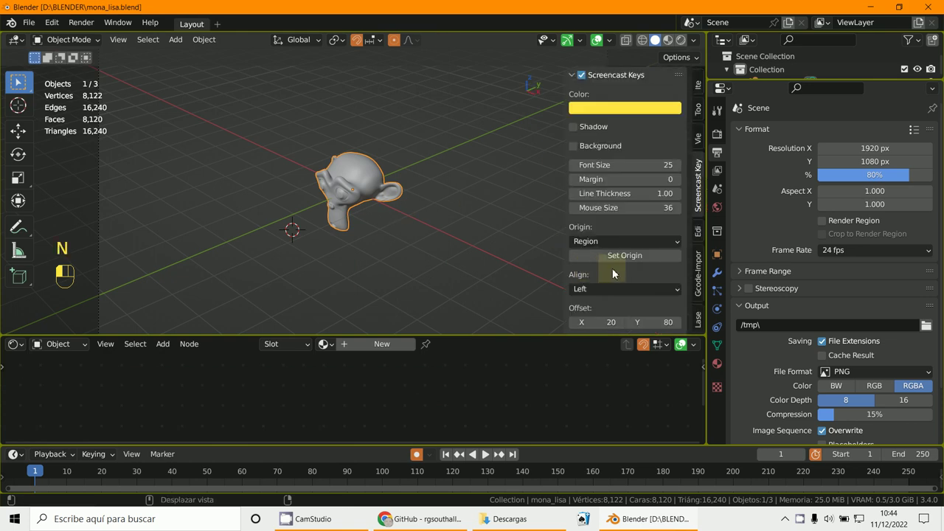
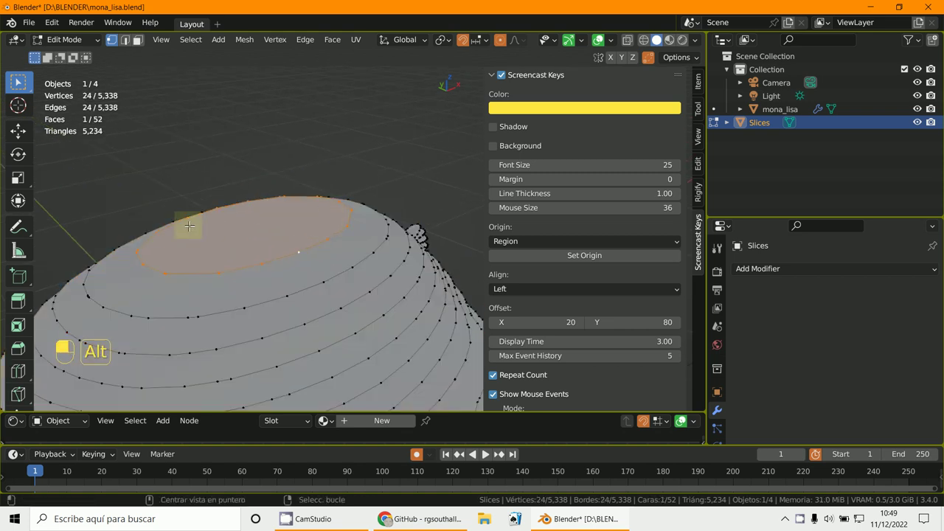
Add a Solidify modifier to the Slices object with 0.01 m thickness from front view.
key("KP_1")
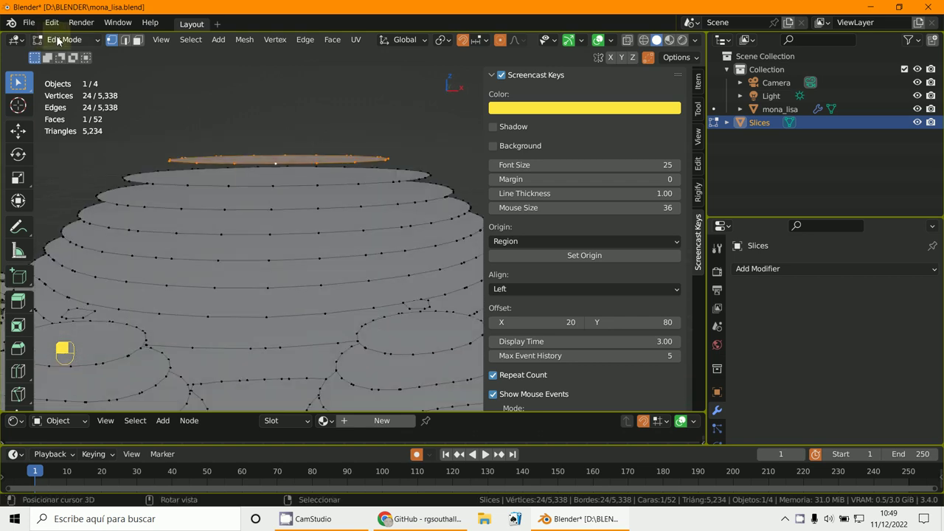
key("KP_1")
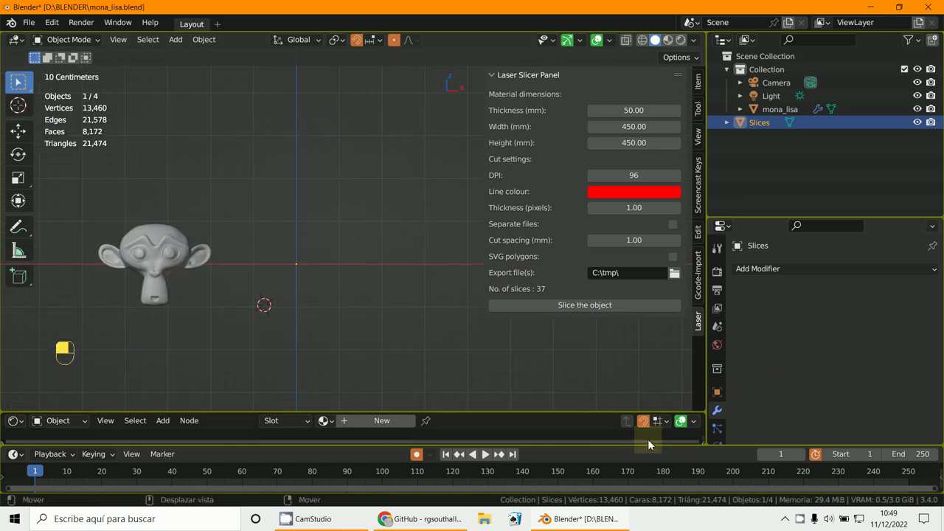
left_click_drag(723, 410, 765, 273)
left_click_drag(765, 274, 329, 303)
left_click_drag(329, 304, 823, 345)
Collapse the Solidify panel and orbit around the thickened slice stack.
left_click(823, 344)
left_click_drag(823, 345, 921, 330)
left_click_drag(920, 330, 727, 398)
left_click_drag(727, 399, 738, 288)
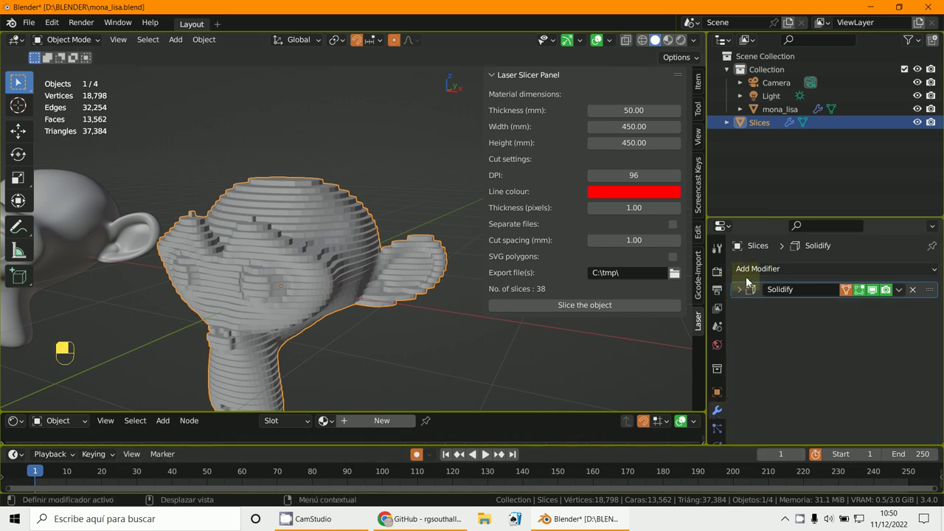
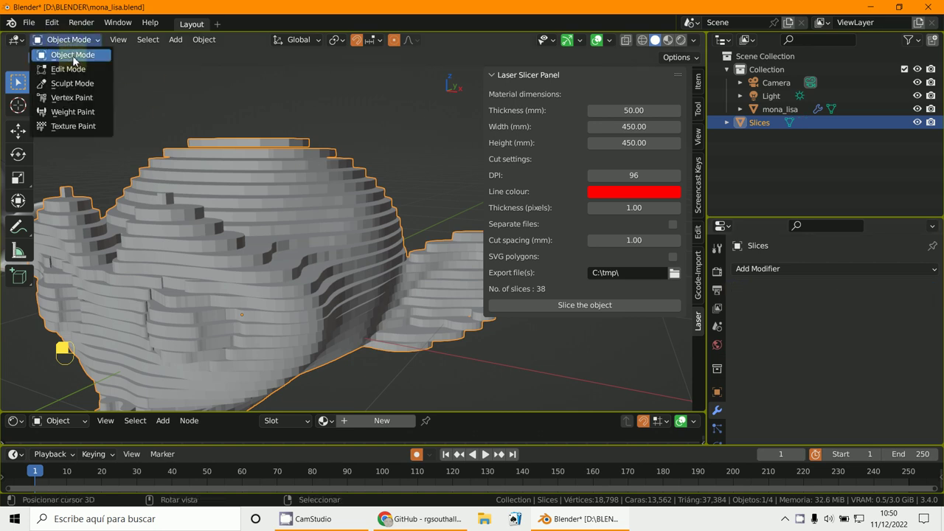
Select all slice geometry and separate it by loose parts into individual objects.
key("a")
key("a")
key("p")
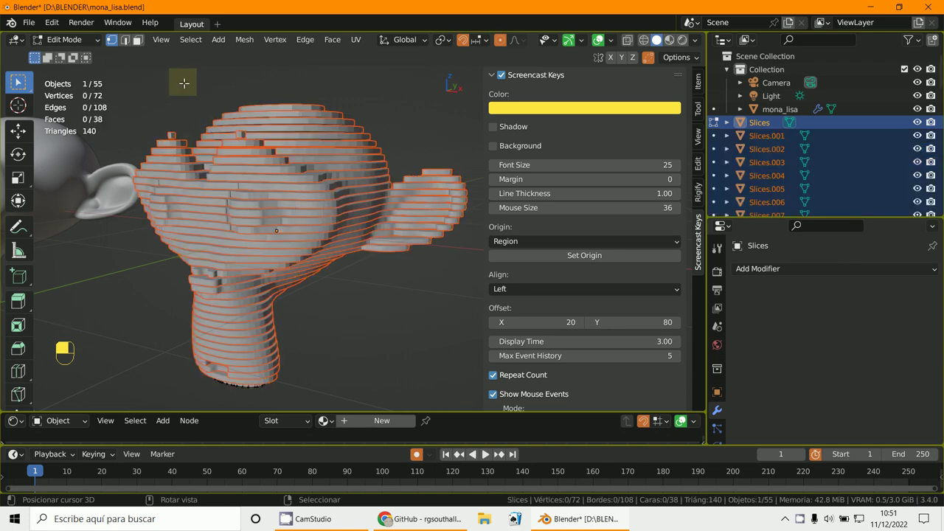
left_click_drag(341, 145, 341, 145)
key("g")
left_click_drag(530, 121, 269, 261)
key("g")
key("g")
right_click(269, 262)
left_click_drag(269, 261, 321, 138)
key("g")
right_click(320, 138)
key("g")
left_click_drag(320, 138, 116, 207)
key("KP_1")
key("b")
key("x")
right_click(116, 207)
left_click_drag(117, 208, 299, 237)
key("alt+g")
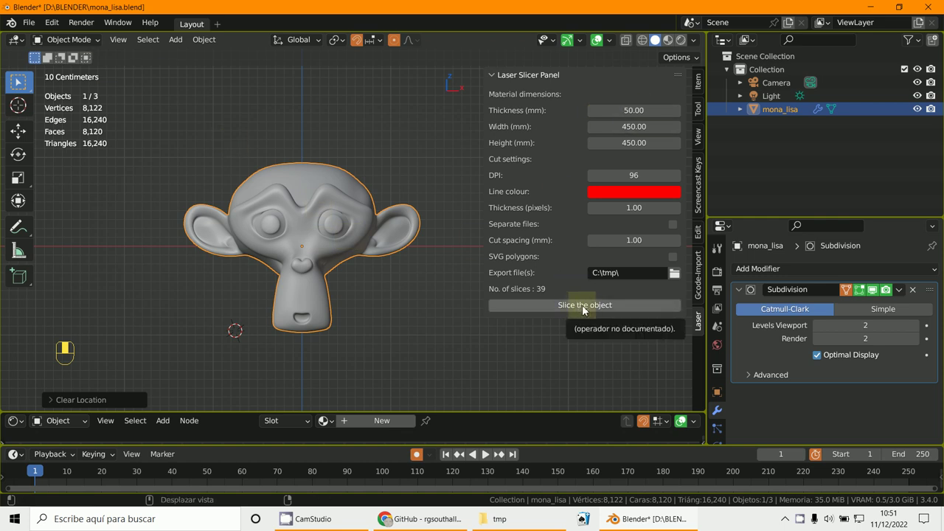
Slice the subdivided mona_lisa into a new curve-outline Slices object and edit it in front view.
left_click_drag(598, 312, 116, 249)
key("g")
right_click(292, 228)
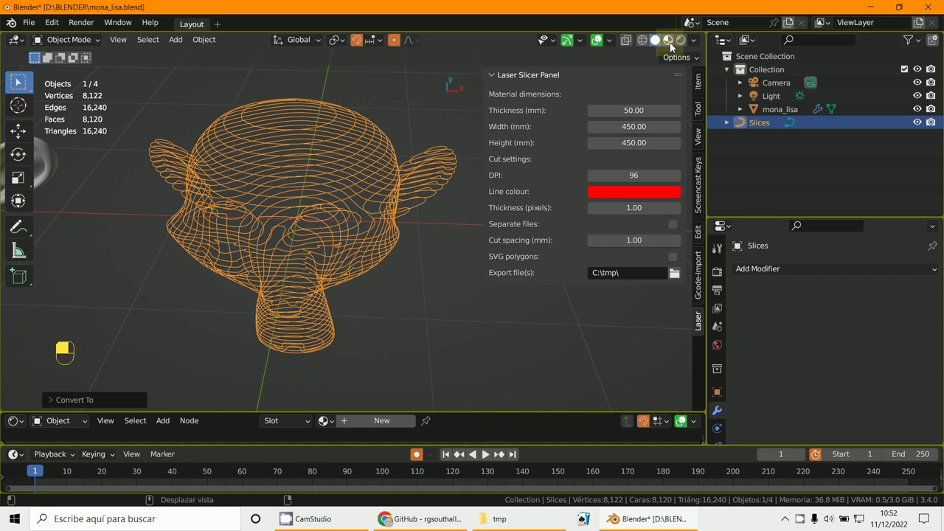
left_click_drag(276, 121, 17, 82)
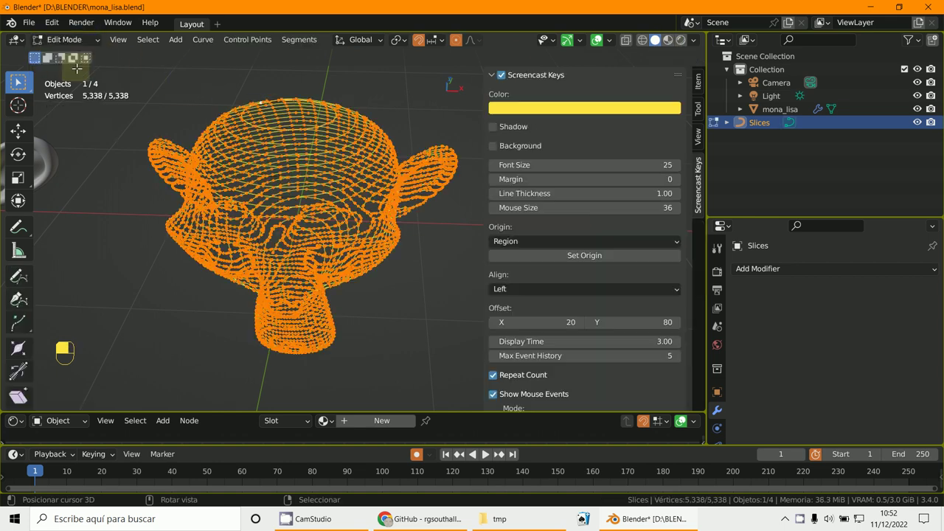